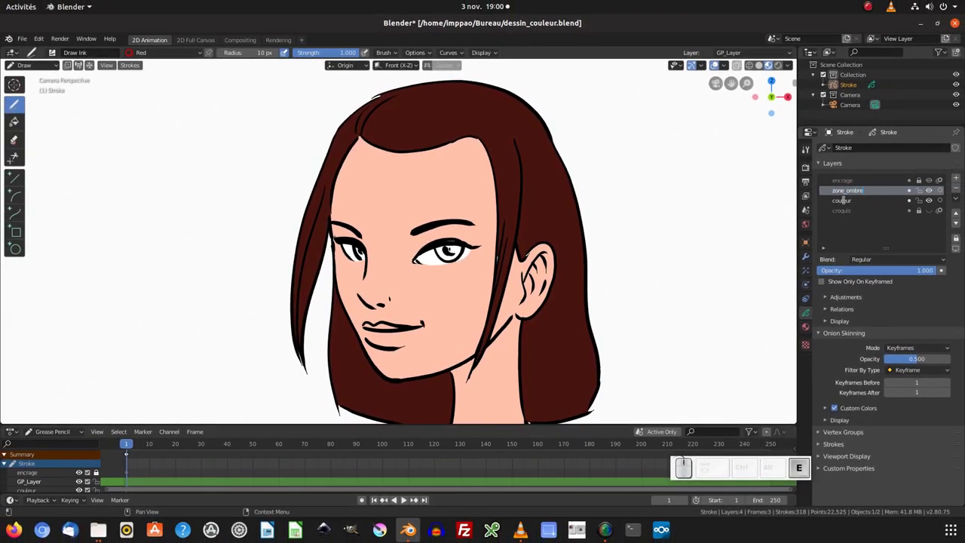
Confirm the new zone_ombre layer name so shadow outlining can begin
key(Return)
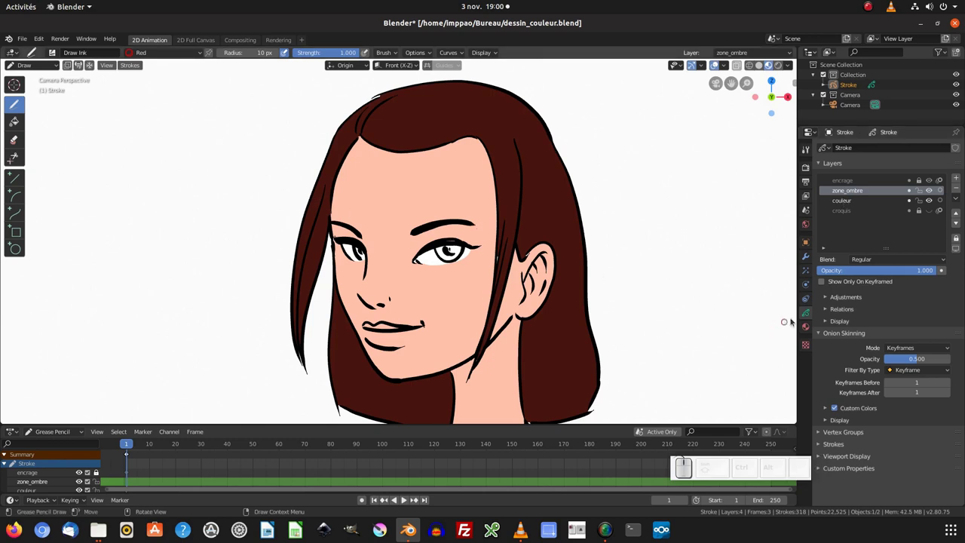
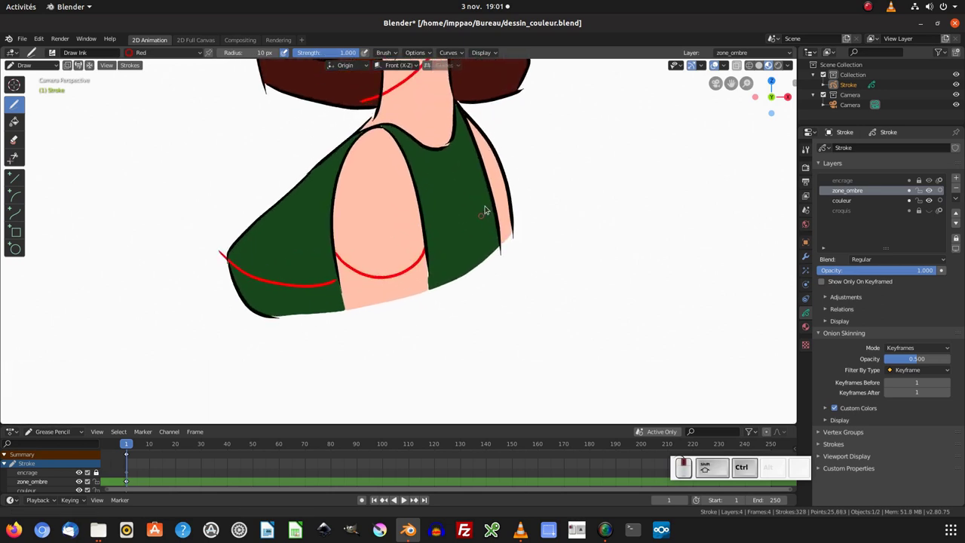
Add a red guide line around a shadow area on the face on zone_ombre
drag(434, 243, 510, 192)
click(503, 180)
drag(541, 185, 523, 228)
click(525, 240)
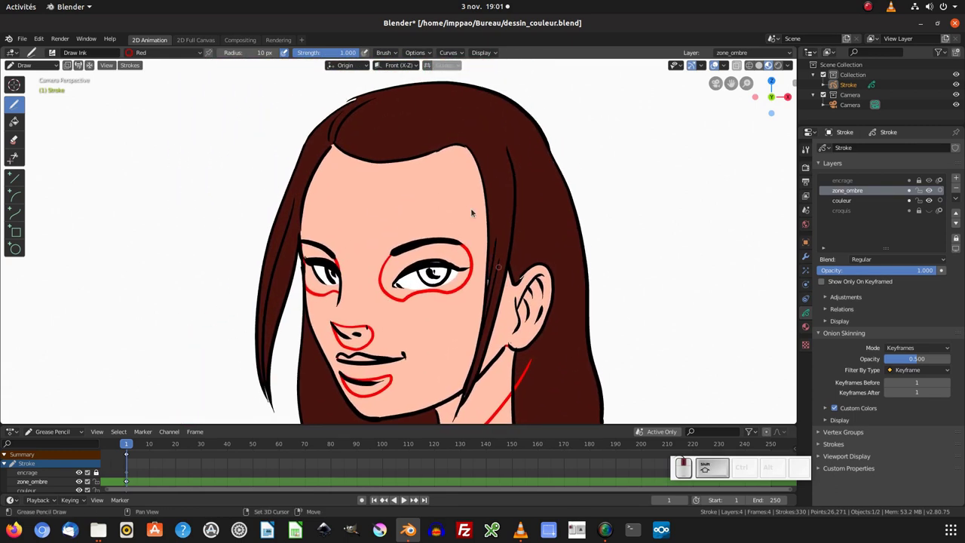
Mark further red shadow outlines along the neck, shirt strap and hairline
drag(313, 188, 480, 268)
middle_click(510, 271)
middle_click(505, 177)
click(501, 121)
middle_click(507, 274)
click(489, 217)
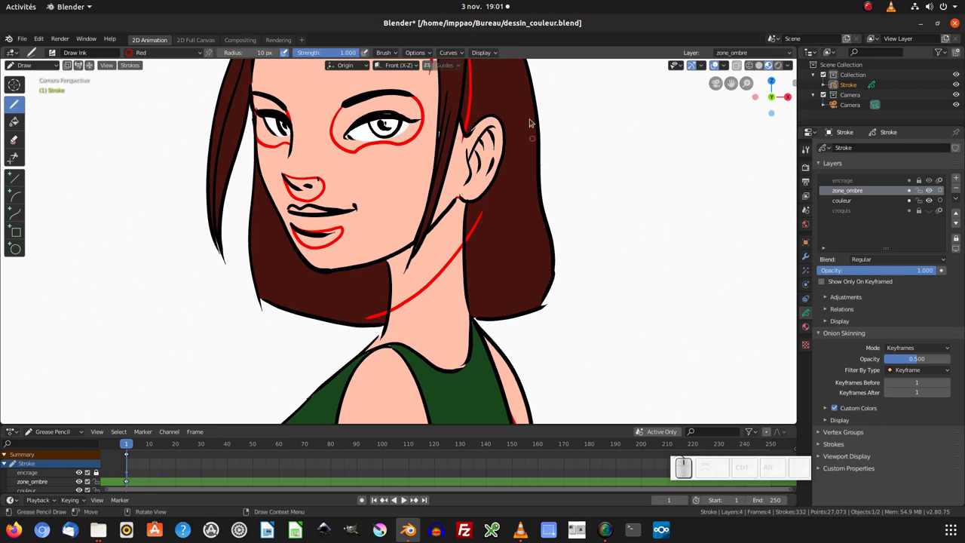
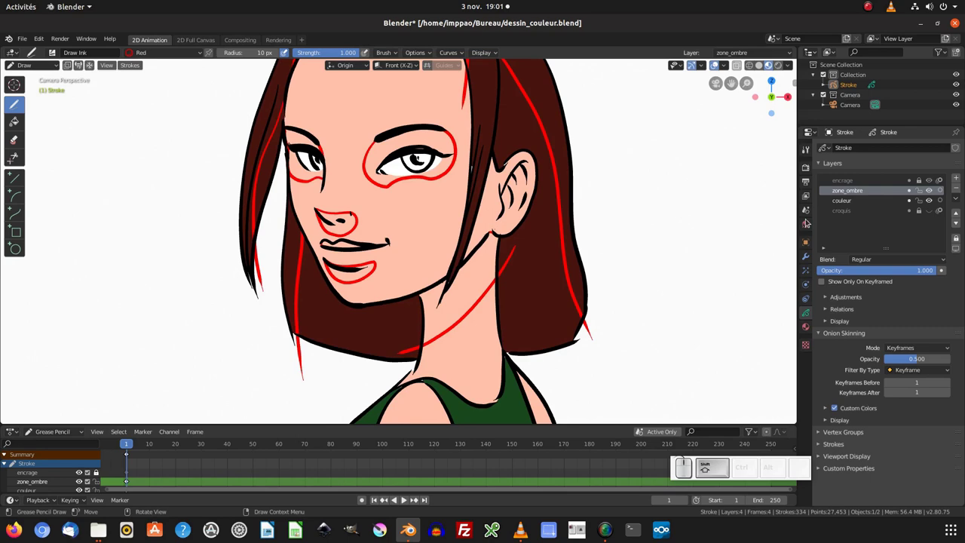
Add a new grease pencil layer above zone_ombre and name it ombre
click(961, 180)
click(862, 190)
key(o)
key(m)
key(b)
key(r)
key(e)
key(Return)
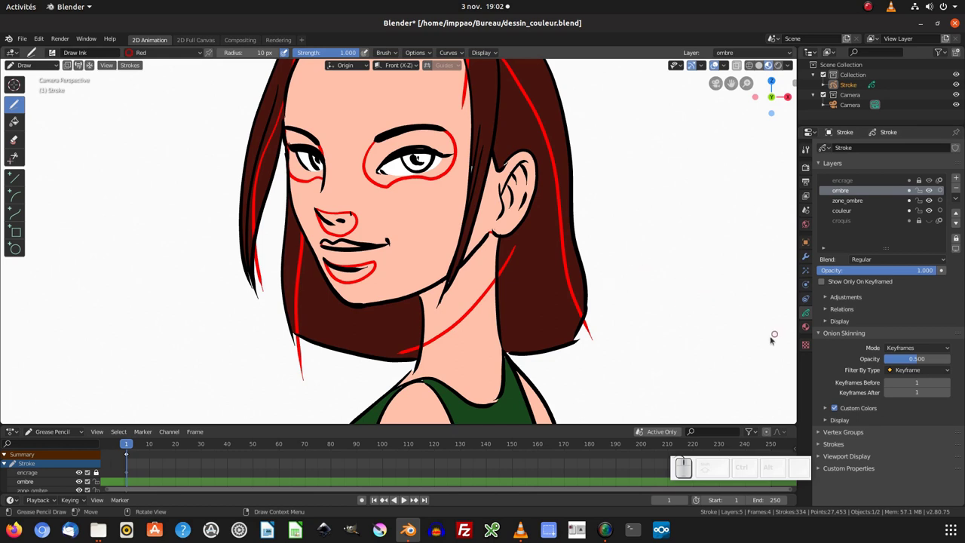
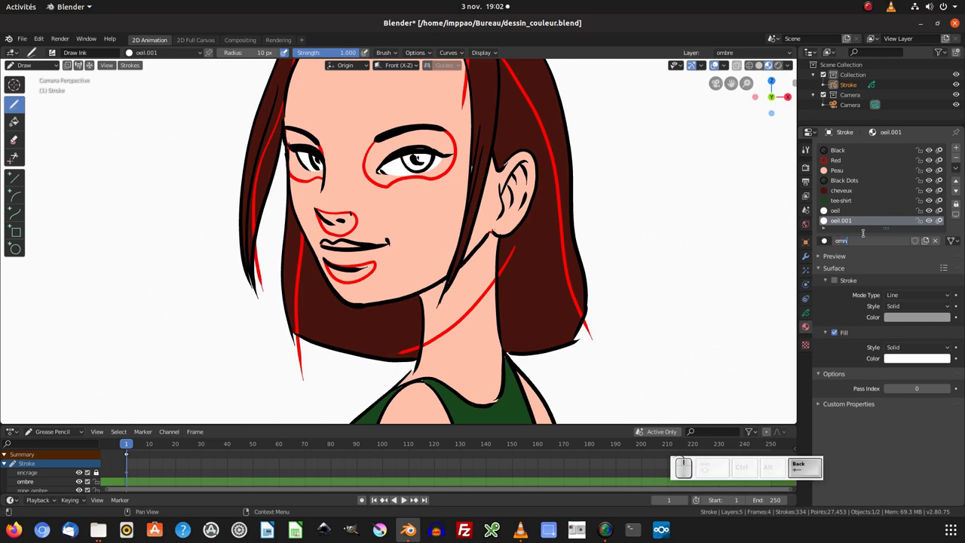
Finish renaming the duplicated material to ombre and confirm it
key(r)
key(e)
key(Return)
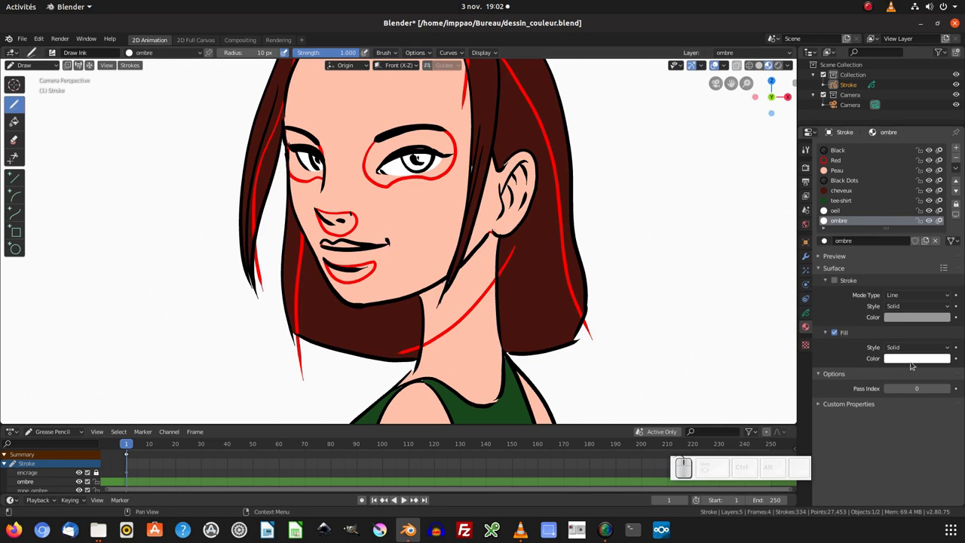
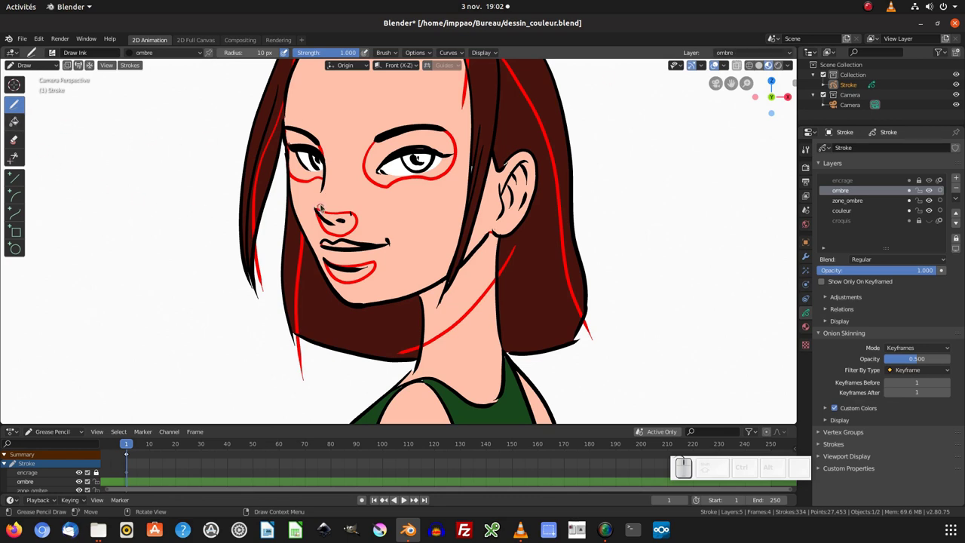
With the Fill tool and ombre material, fill the eye-socket shadow areas in brown, undoing one misfill
key(shift+space)
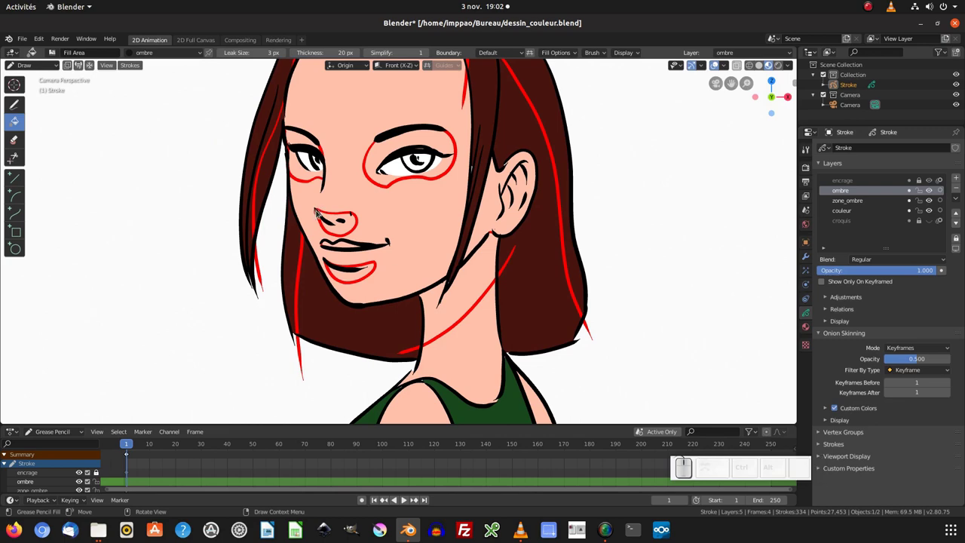
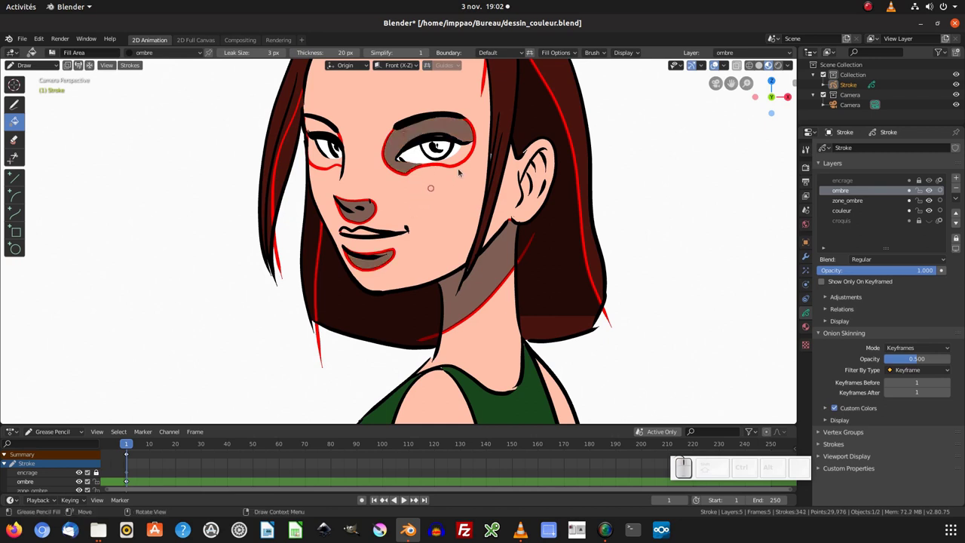
click(468, 154)
key(ctrl+z)
click(438, 163)
click(432, 182)
click(451, 176)
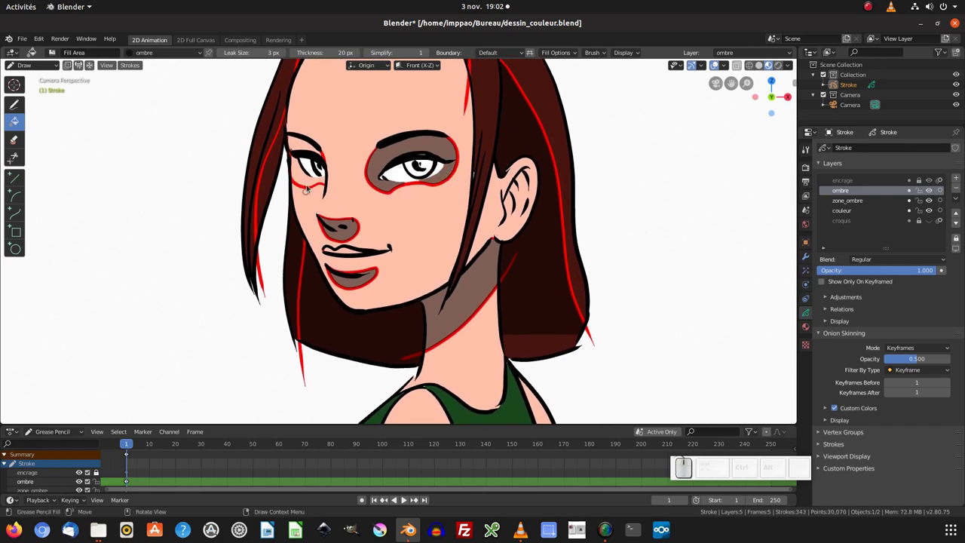
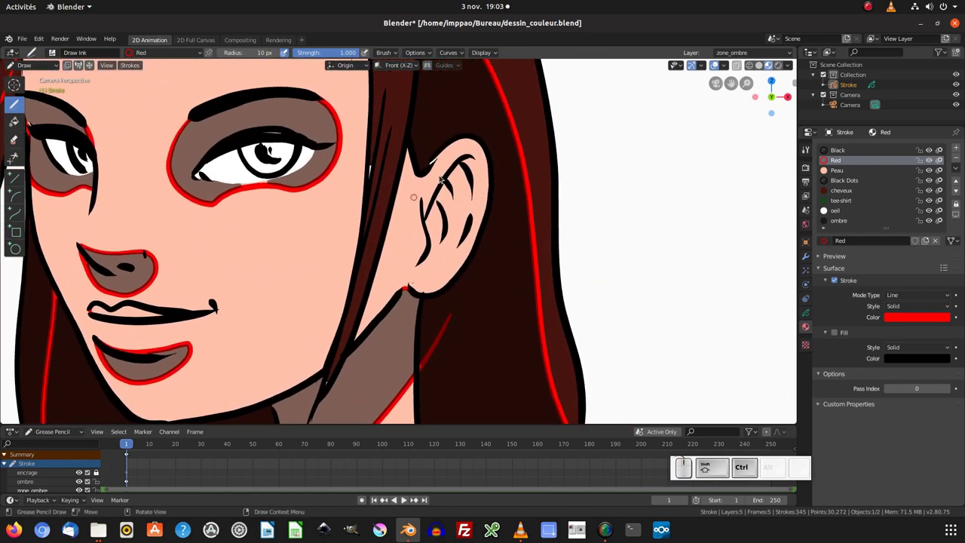
Draw a red guide line inside the ear on the zone_ombre layer
drag(479, 160, 425, 273)
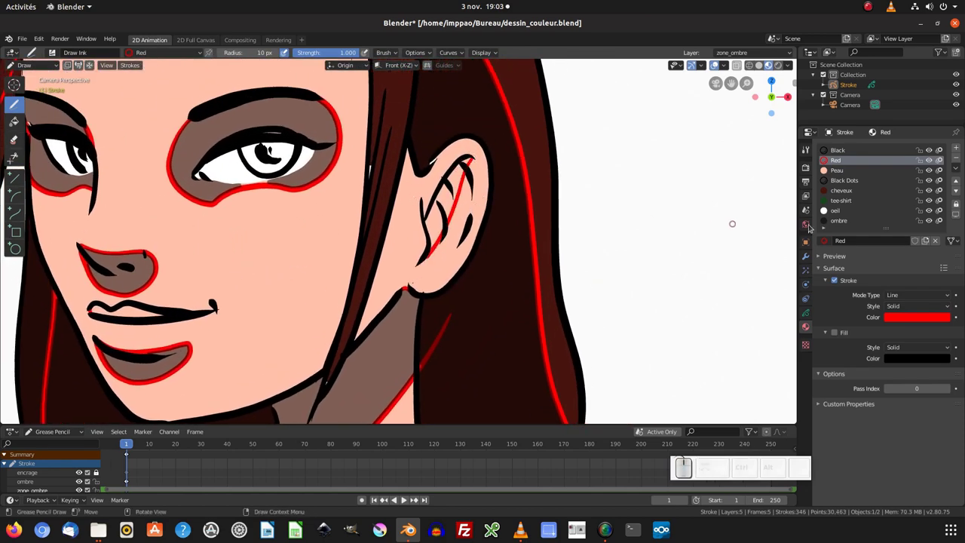
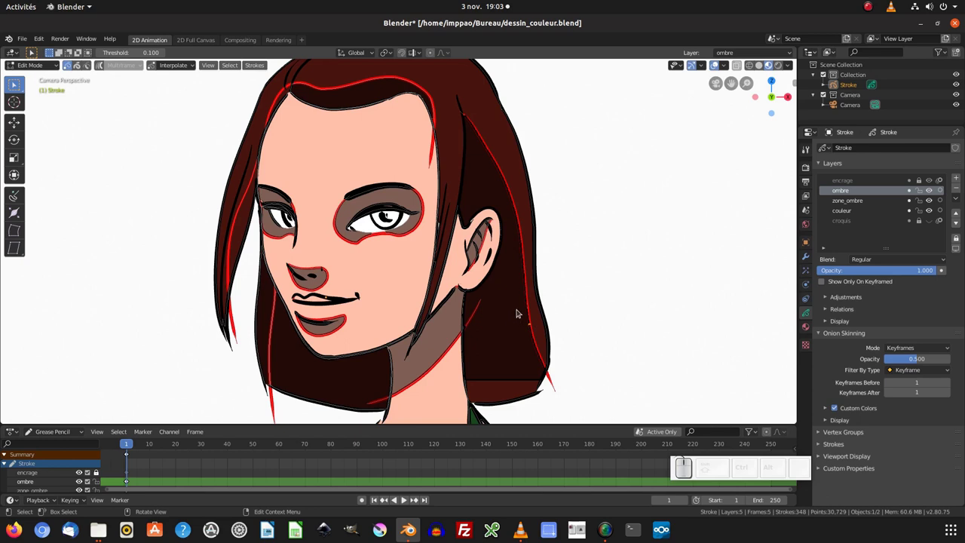
Select and delete the stray fill spilling over the hair, then return to the Fill tool
key(ctrl+l)
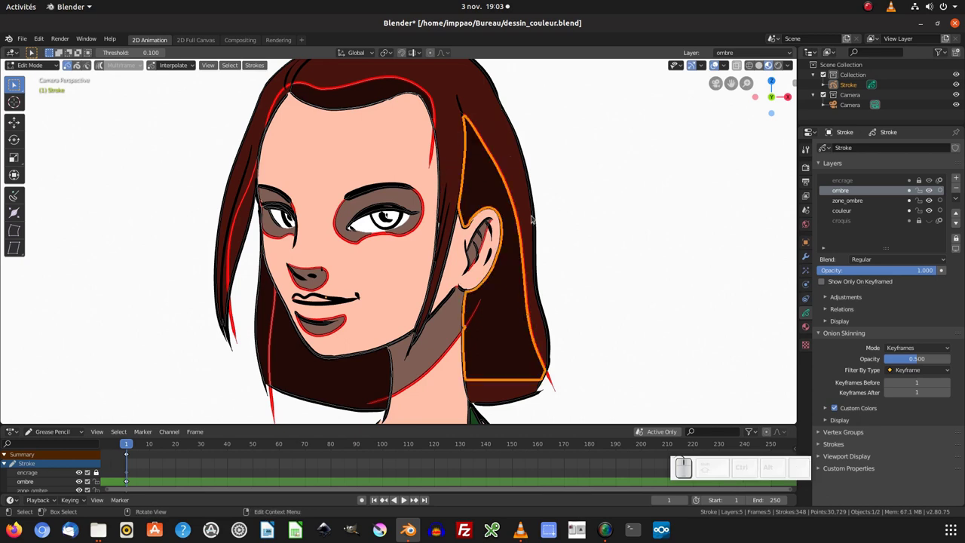
key(Delete)
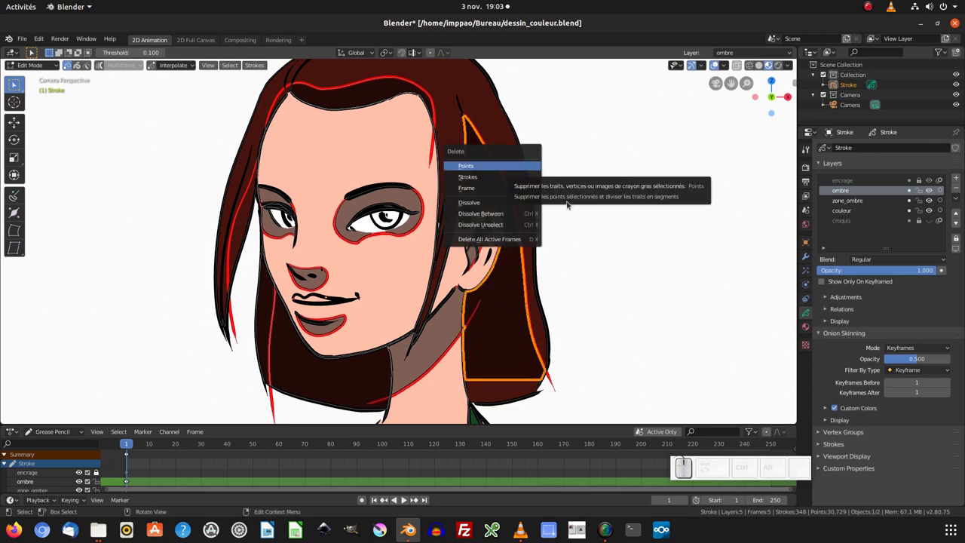
key(Delete)
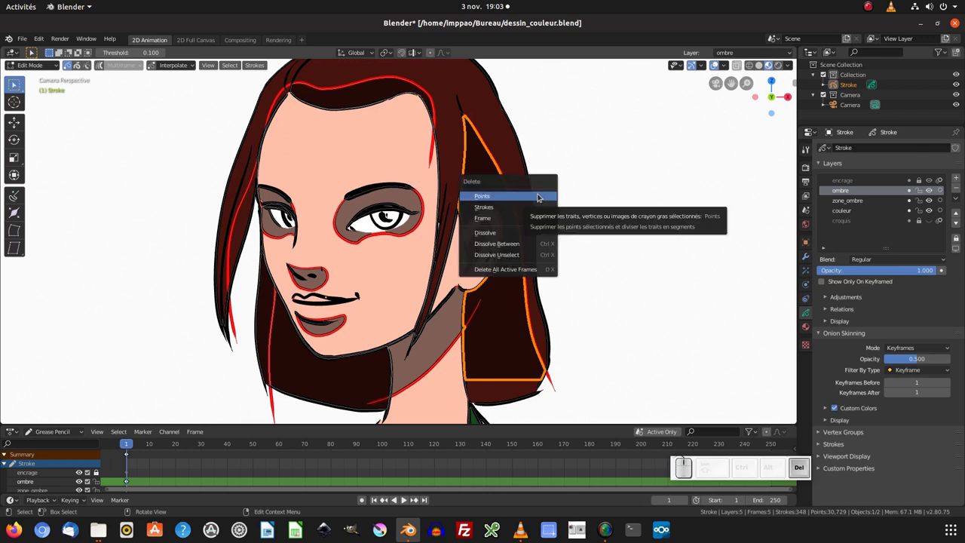
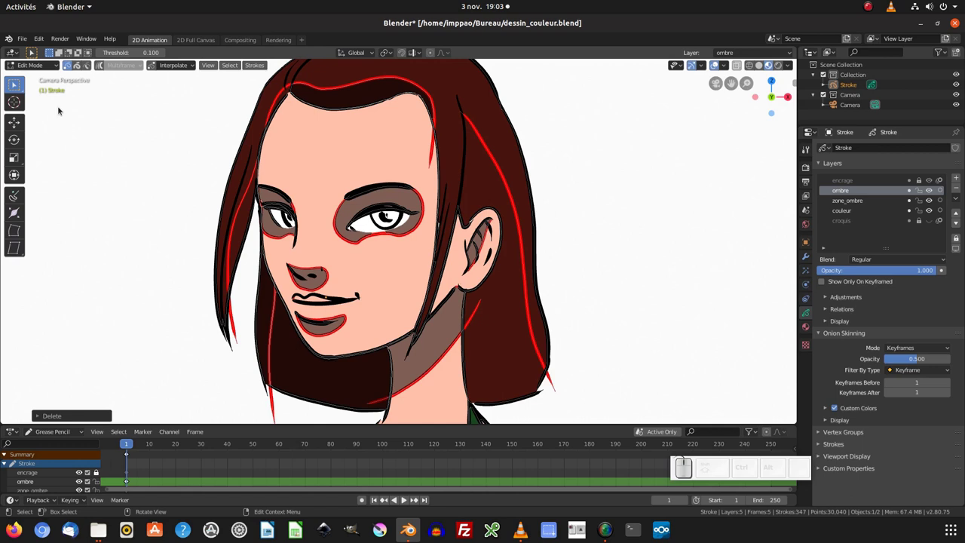
drag(43, 66, 40, 102)
click(23, 126)
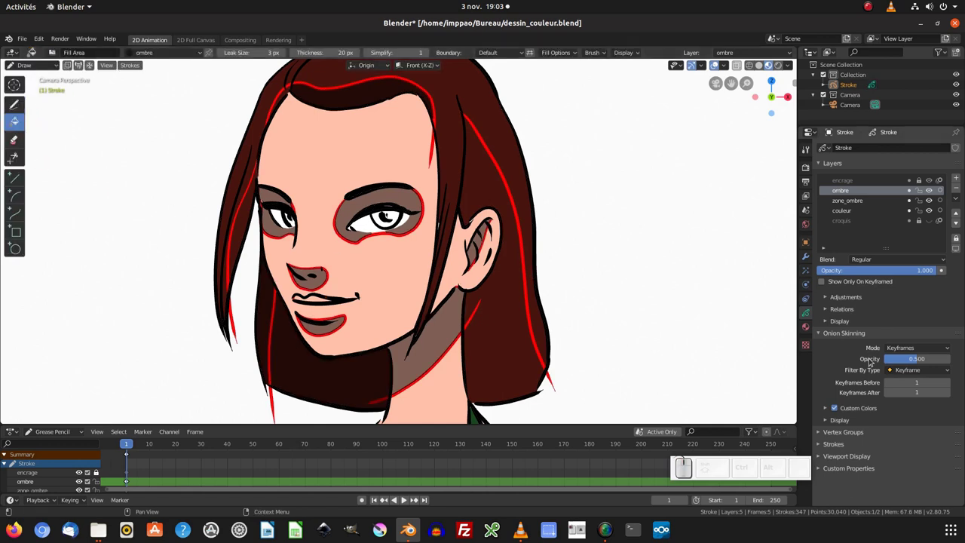